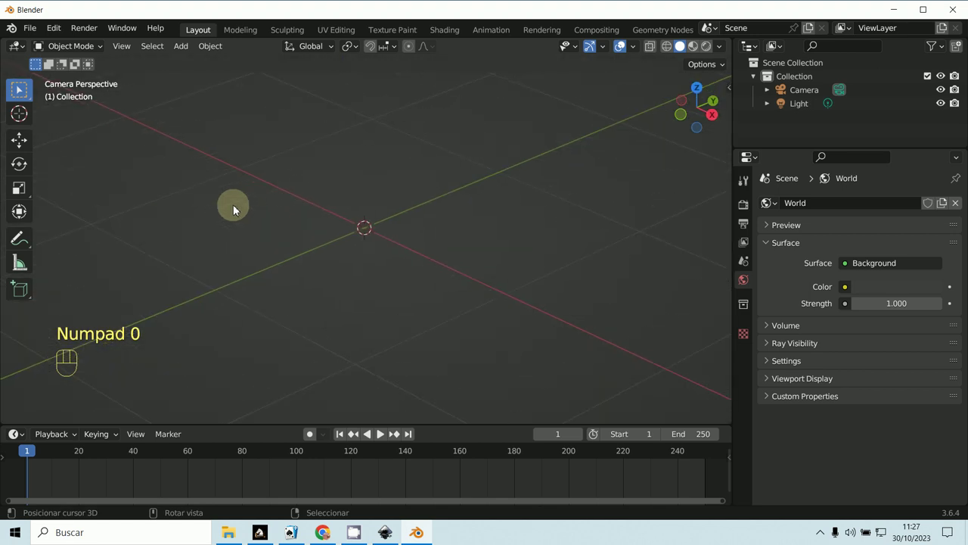
# Import PCB.svg so its path1 curve collection appears at the scene origin
pyautogui.moveTo(38, 28); pyautogui.dragTo(228, 323)
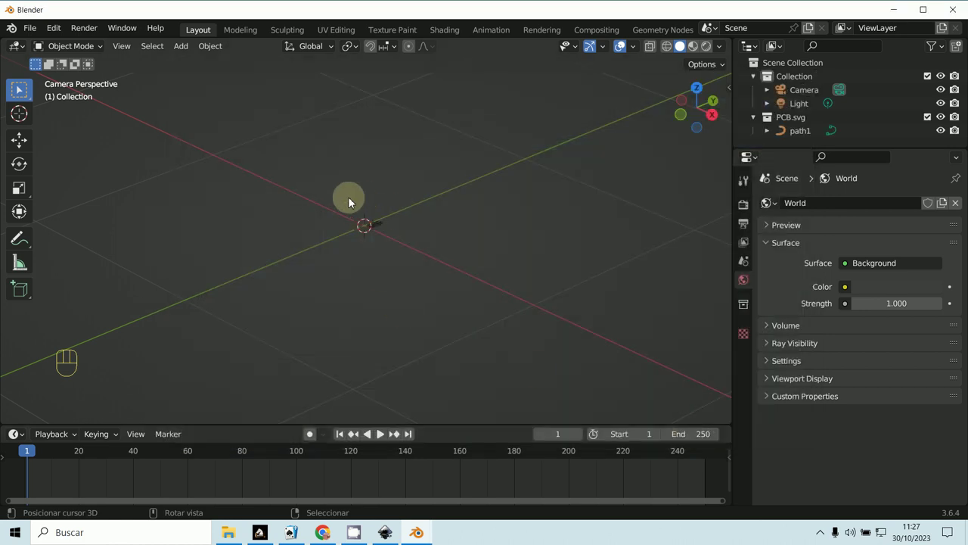
# Scale the imported path1 traces up to a visible size and check them in the view
pyautogui.press('b')
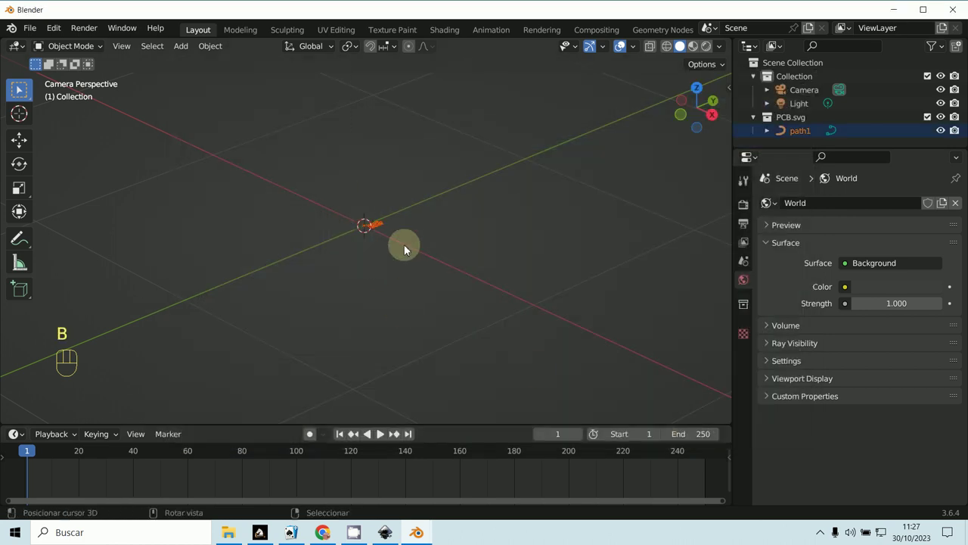
pyautogui.press('s')
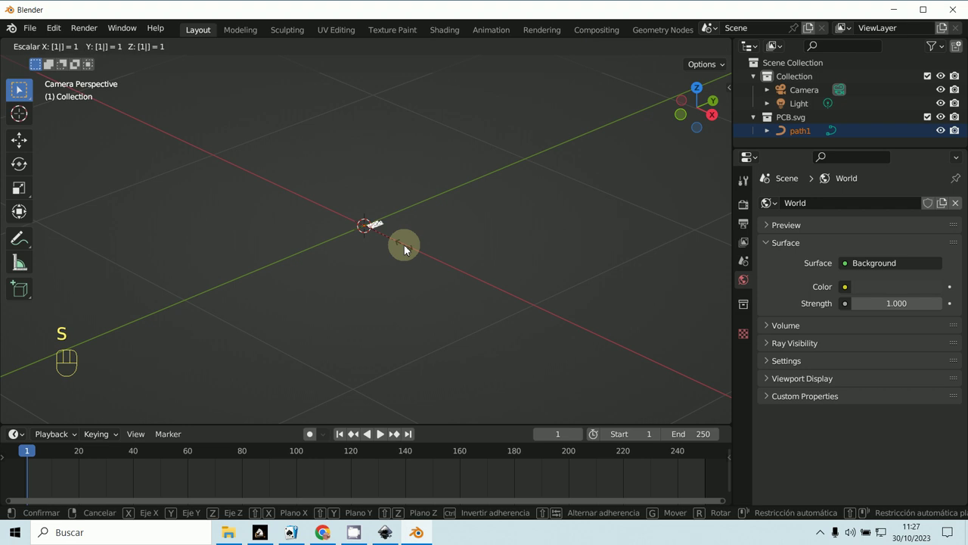
pyautogui.middleClick(410, 270)
pyautogui.press('KP_0')
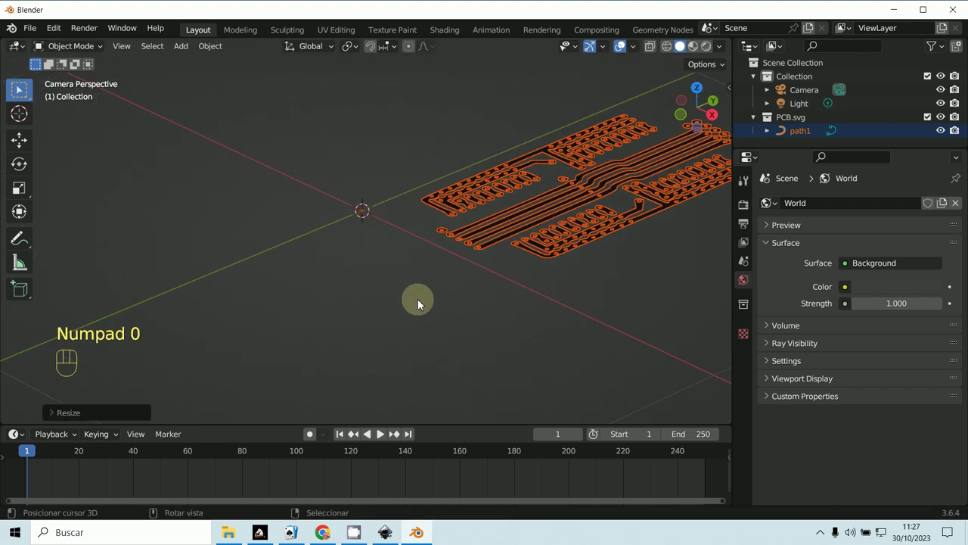
pyautogui.middleClick(460, 302)
pyautogui.moveTo(449, 323); pyautogui.dragTo(324, 355)
# Adjust the scale of all objects, switch to top view and remove the Camera
pyautogui.press('a')
pyautogui.press('s')
pyautogui.press('a')
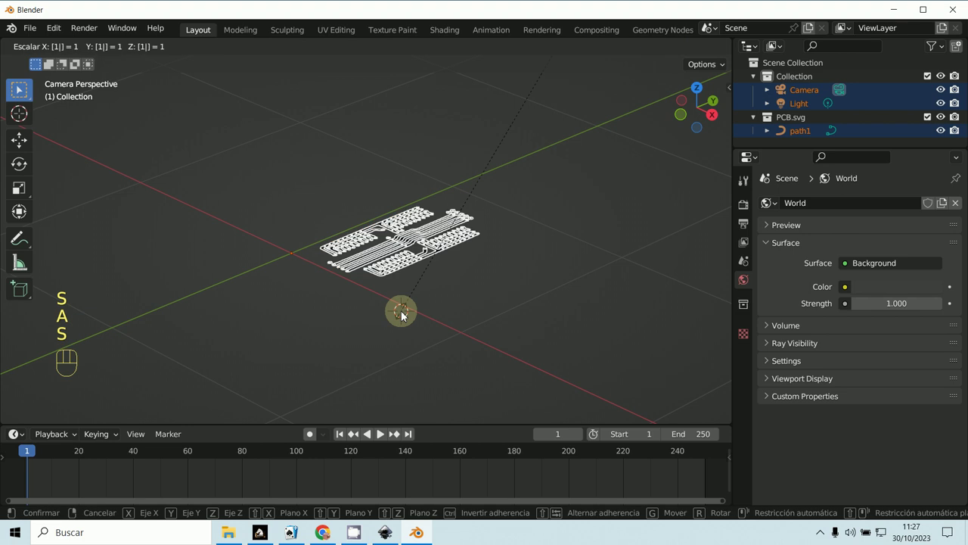
pyautogui.press('s')
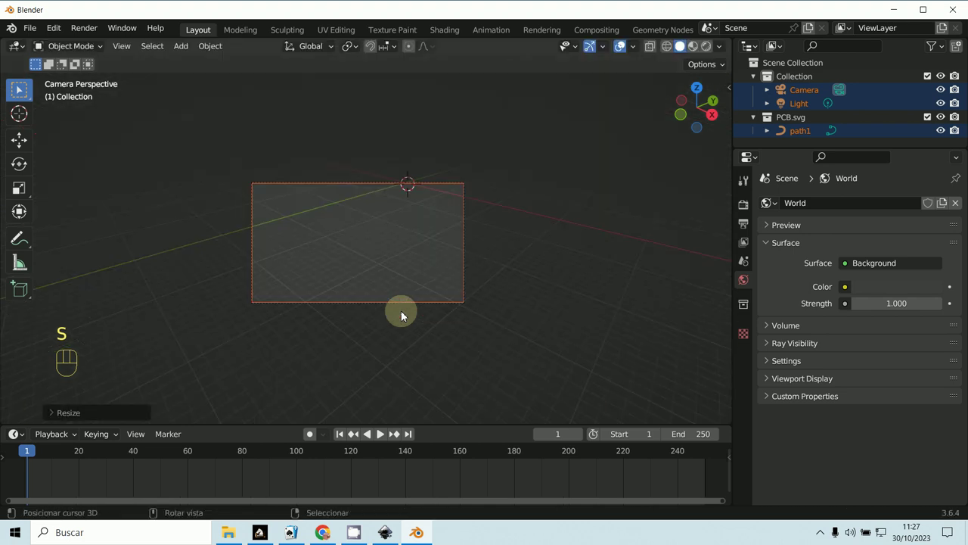
pyautogui.press('KP_7')
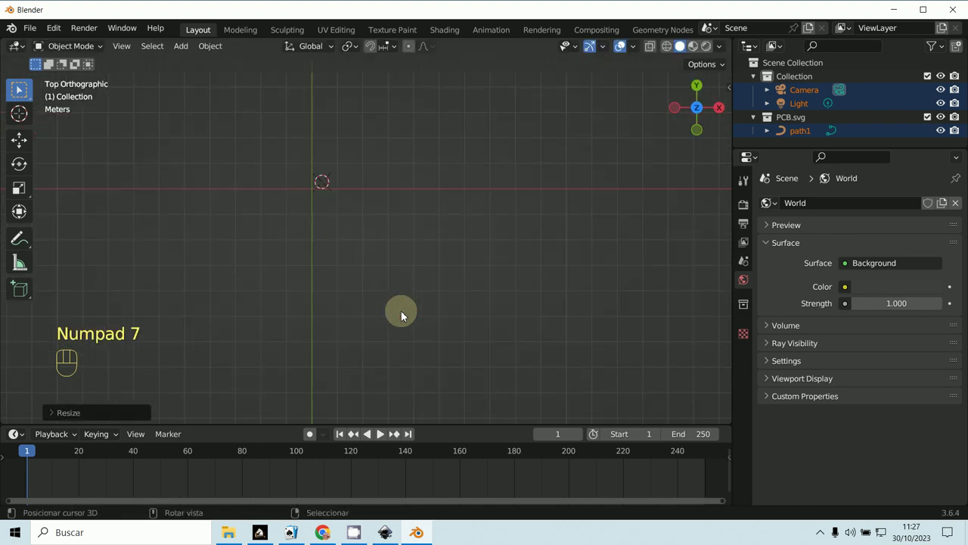
pyautogui.press('alt+g')
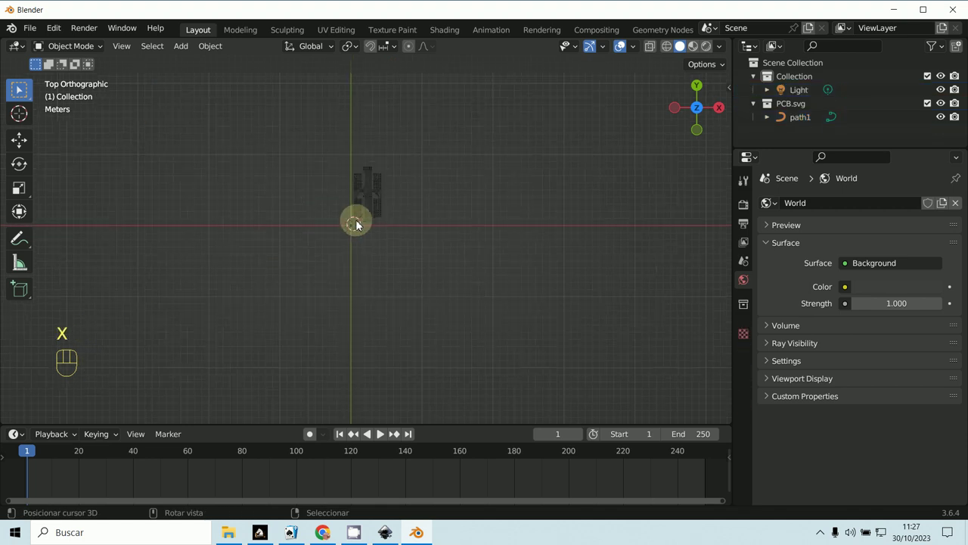
# Select path1 from the top view and show its material settings
pyautogui.middleClick(394, 243)
pyautogui.press('KP_7')
pyautogui.middleClick(410, 302)
pyautogui.middleClick(374, 211)
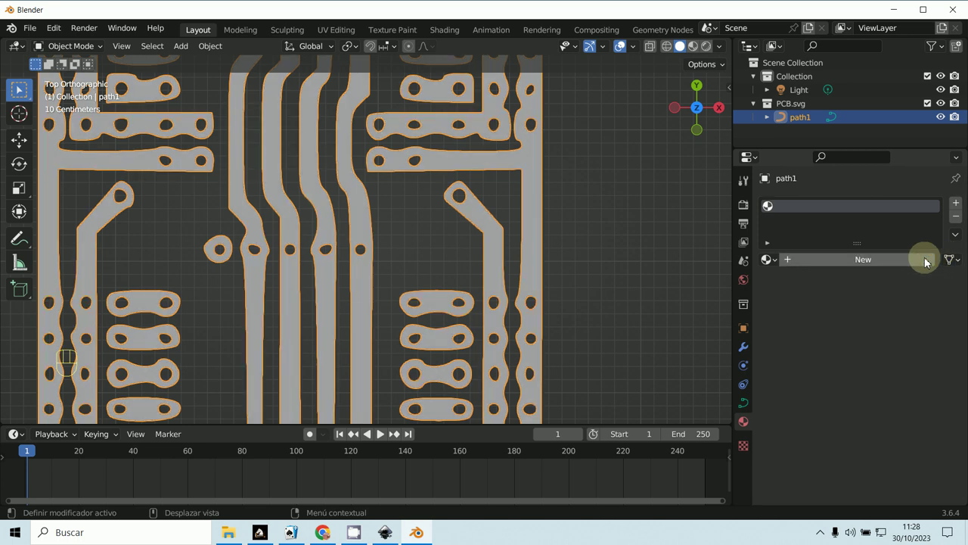
pyautogui.middleClick(532, 342)
pyautogui.middleClick(529, 303)
# Enter Edit Mode on path1 and zoom in on one trace corner
pyautogui.middleClick(537, 255)
pyautogui.middleClick(456, 238)
pyautogui.press('KP_7')
pyautogui.middleClick(511, 270)
pyautogui.moveTo(69, 44); pyautogui.dragTo(77, 75)
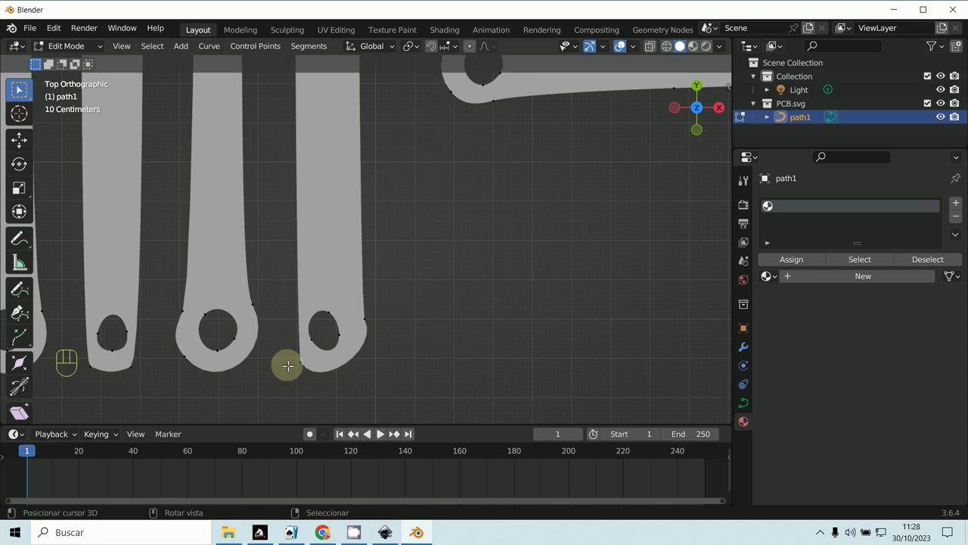
# Nudge several path1 control points small distances along X at the zoomed trace corner
pyautogui.press('g')
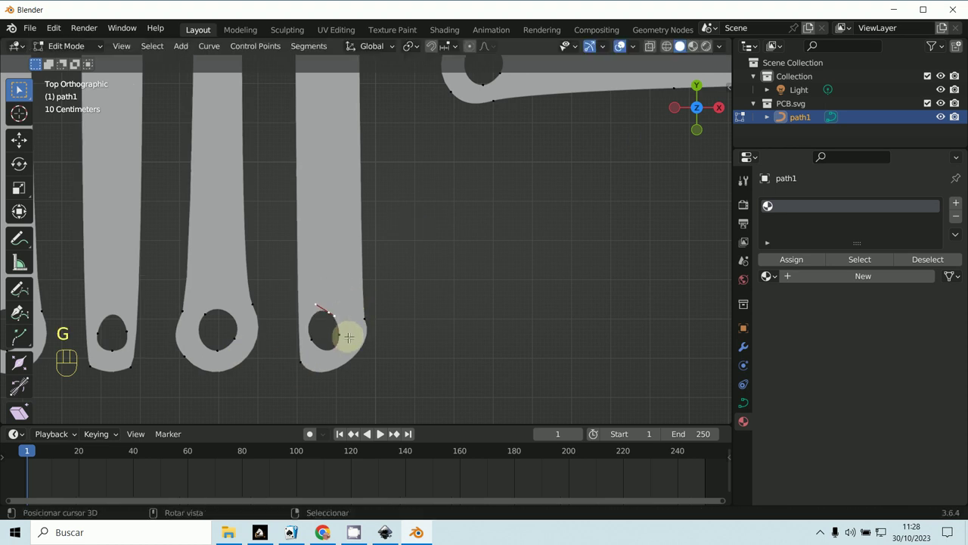
pyautogui.press('l')
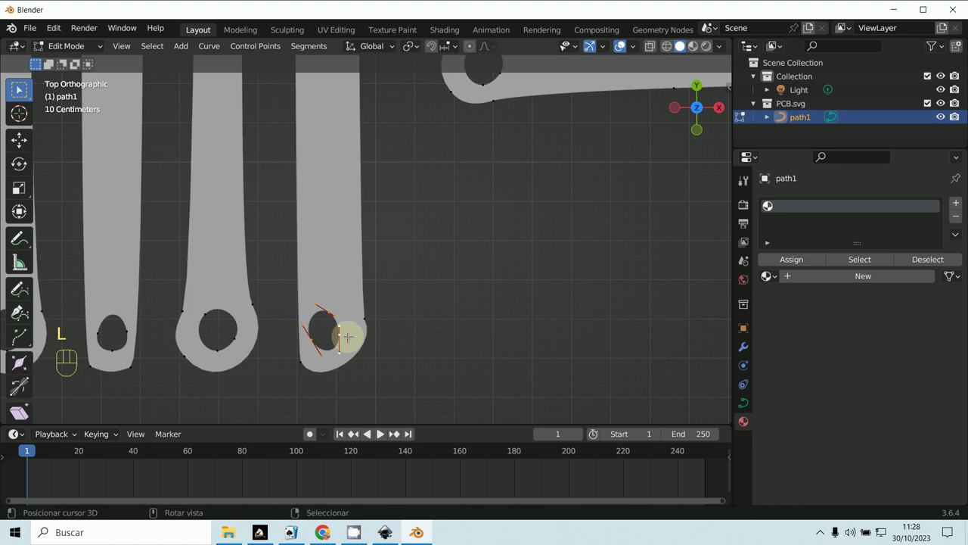
pyautogui.press('g')
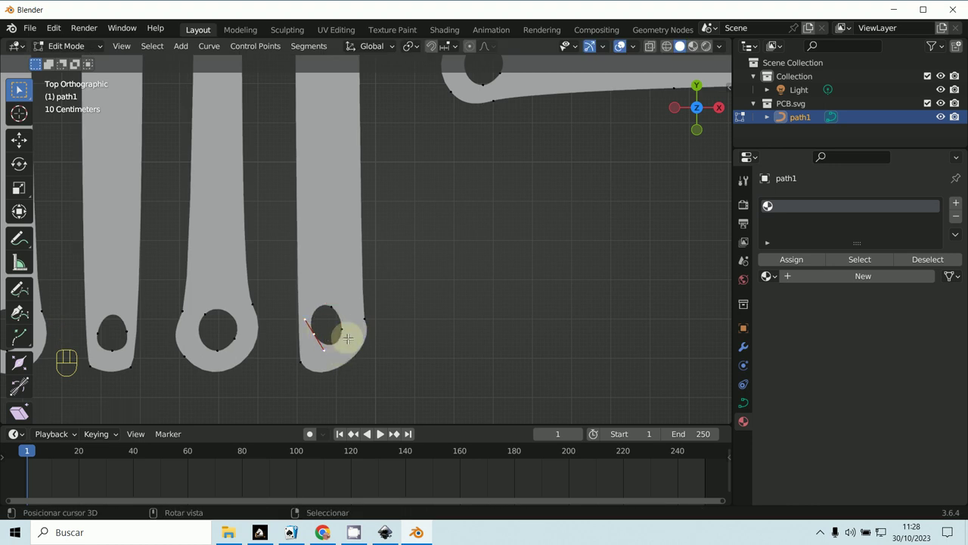
pyautogui.press('g')
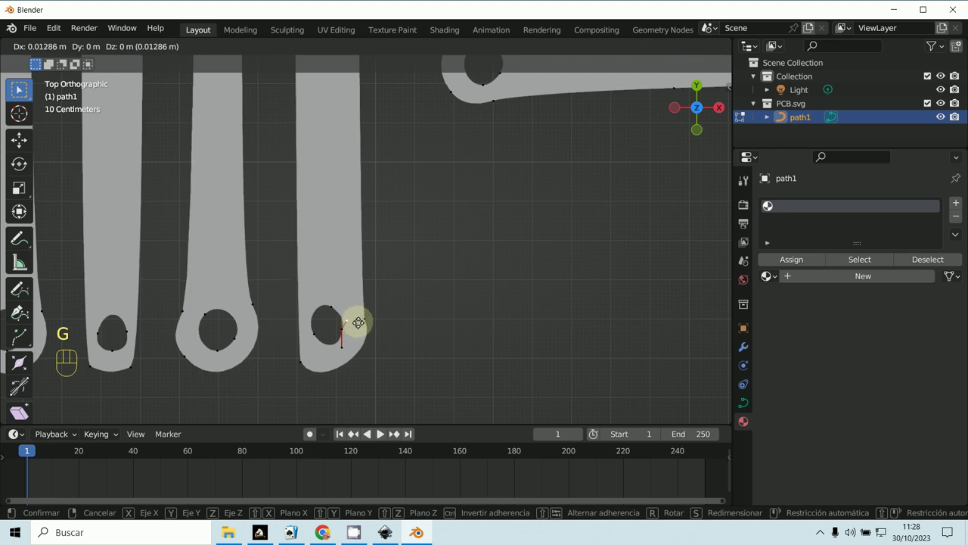
pyautogui.press('g')
pyautogui.press('g')
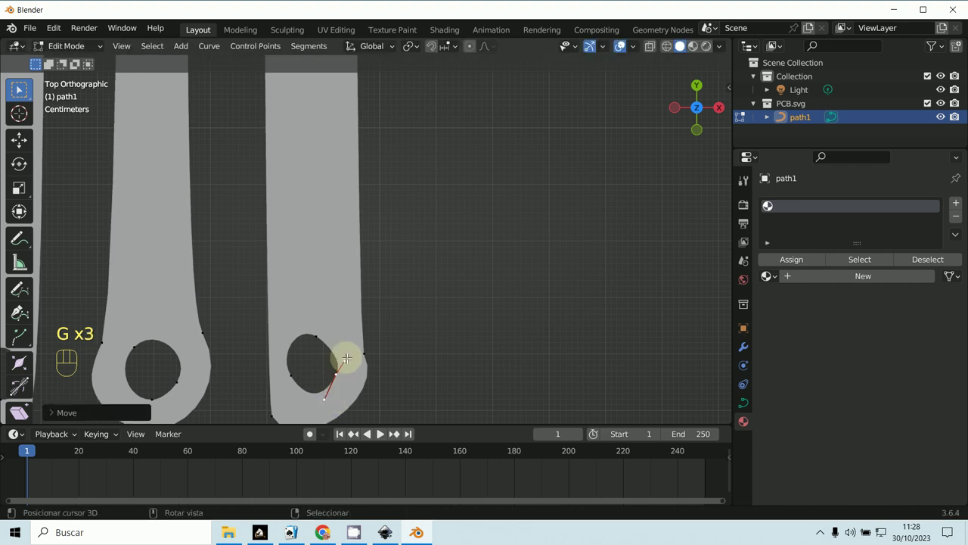
pyautogui.press('g')
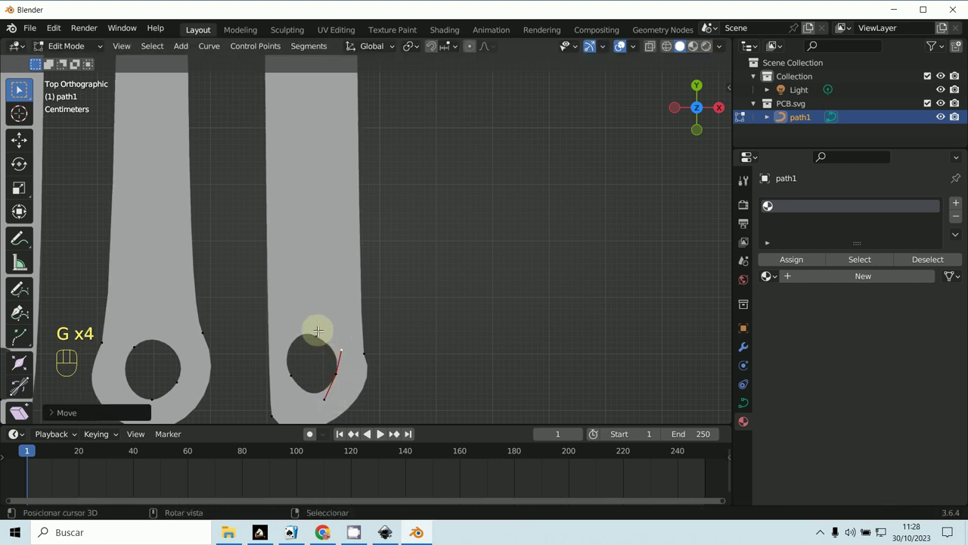
pyautogui.press('g')
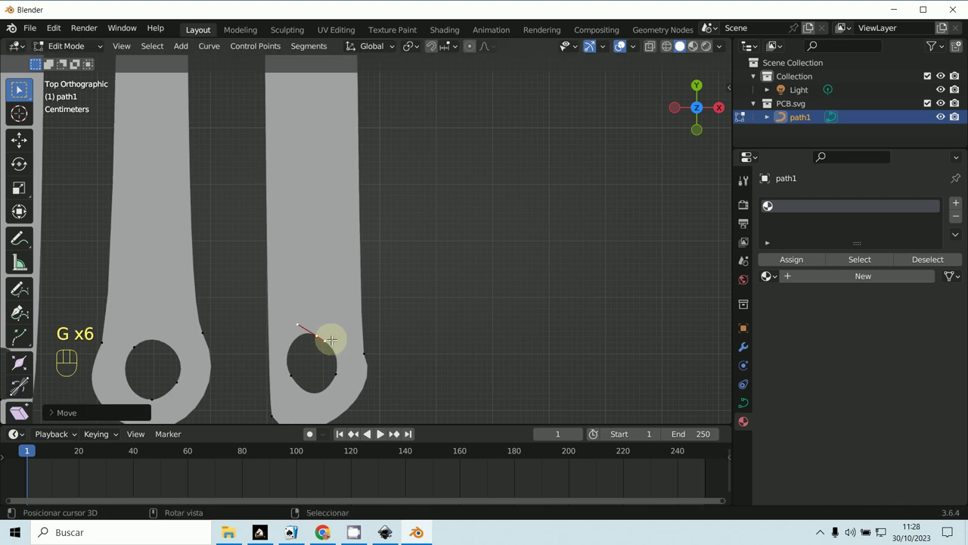
pyautogui.press('g')
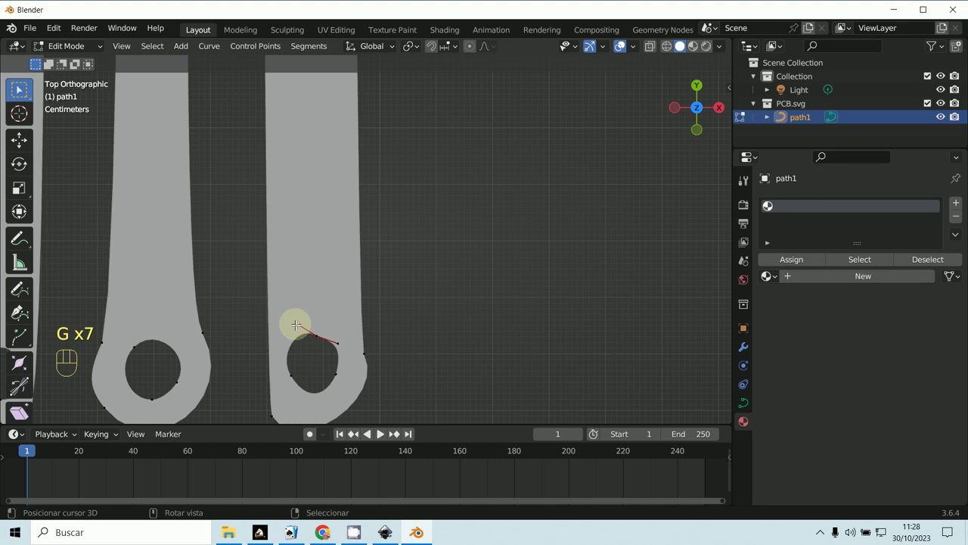
pyautogui.press('g')
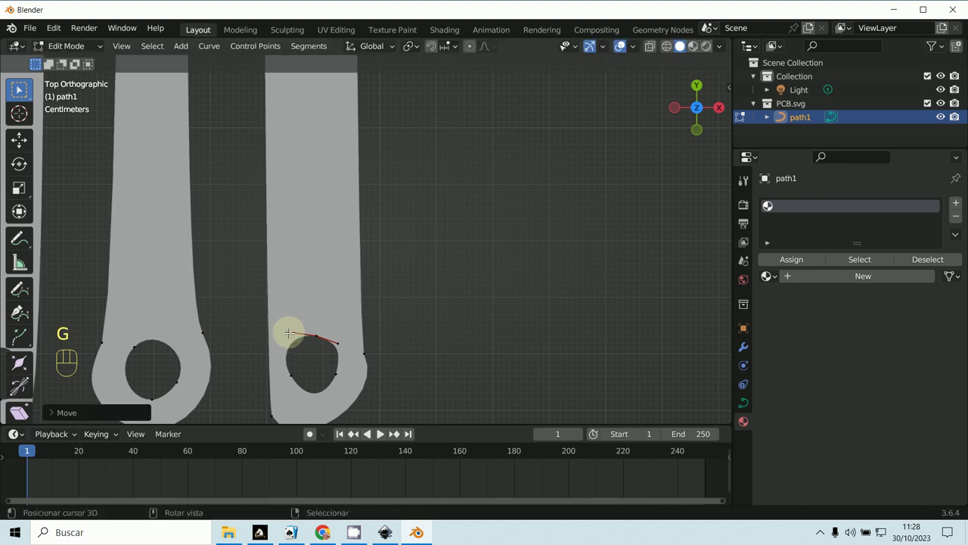
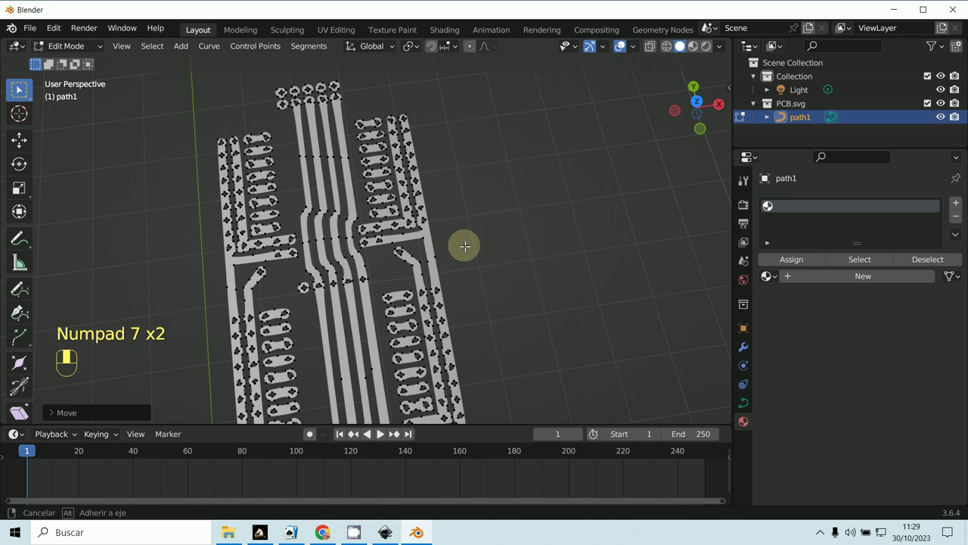
# Delete a pad ring's control points and zoom out to show the whole trace layout
pyautogui.press('KP_7')
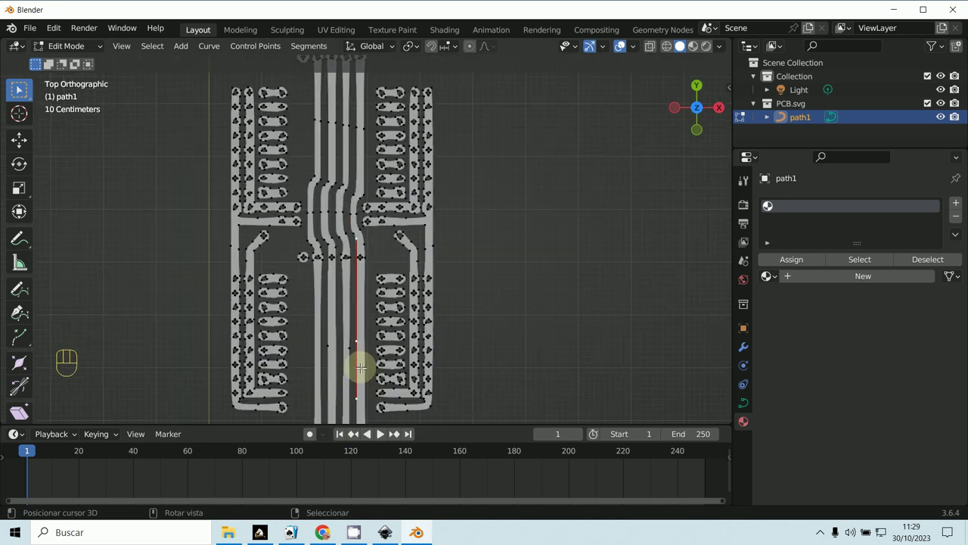
pyautogui.press('g')
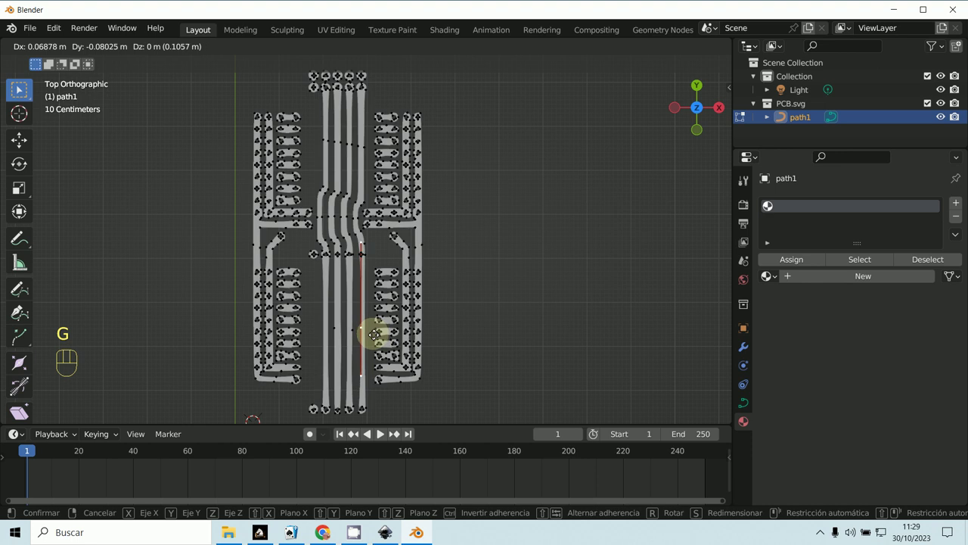
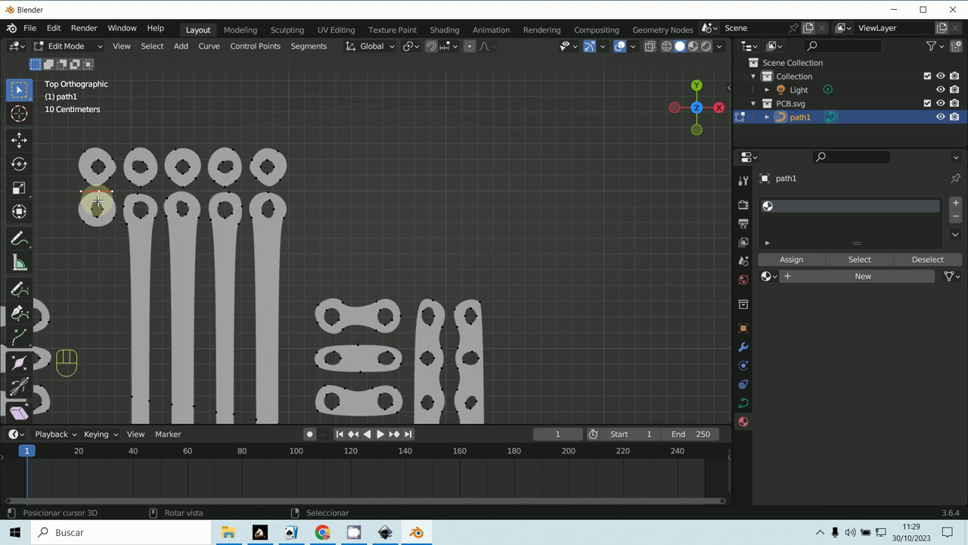
pyautogui.press('l')
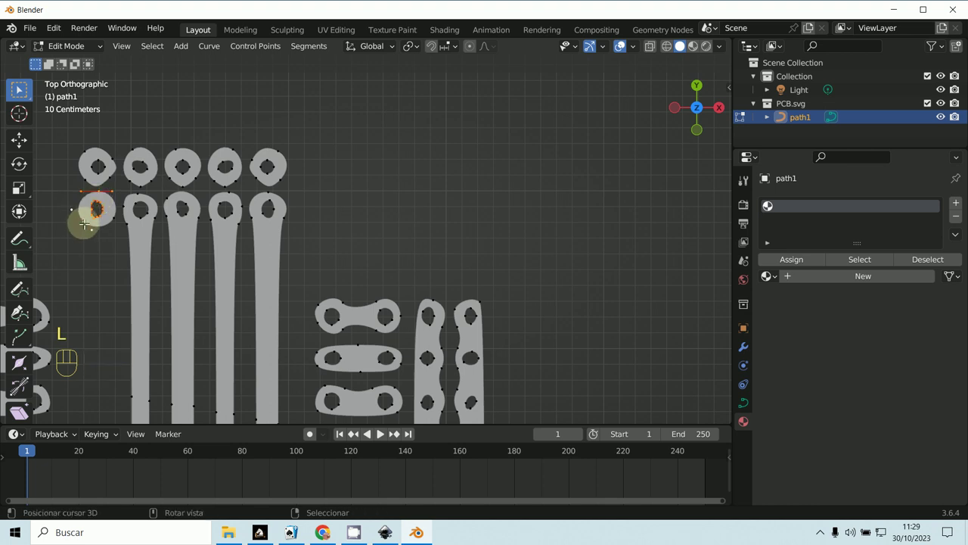
pyautogui.press('l')
pyautogui.press('x')
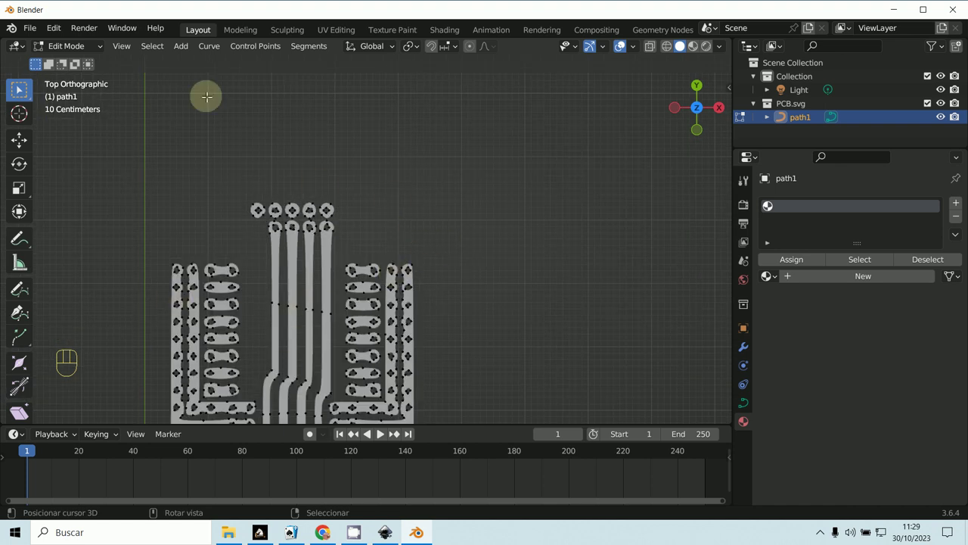
# Back in Object Mode, add a Bezier circle beside the traces and set it to a filled 2D shape
pyautogui.click(65, 49)
pyautogui.moveTo(185, 55); pyautogui.dragTo(323, 89)
pyautogui.press('g')
pyautogui.press('g')
pyautogui.middleClick(614, 265)
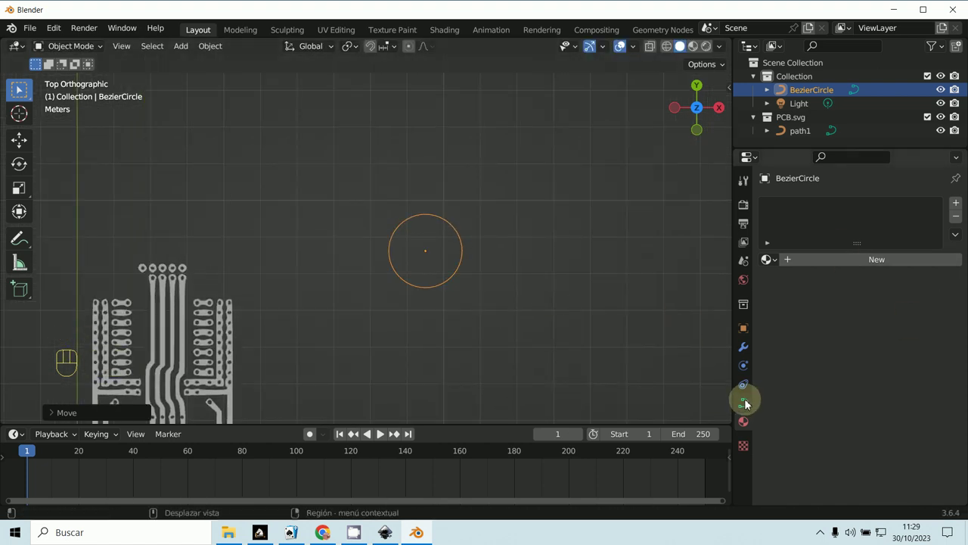
pyautogui.moveTo(810, 247); pyautogui.dragTo(872, 391)
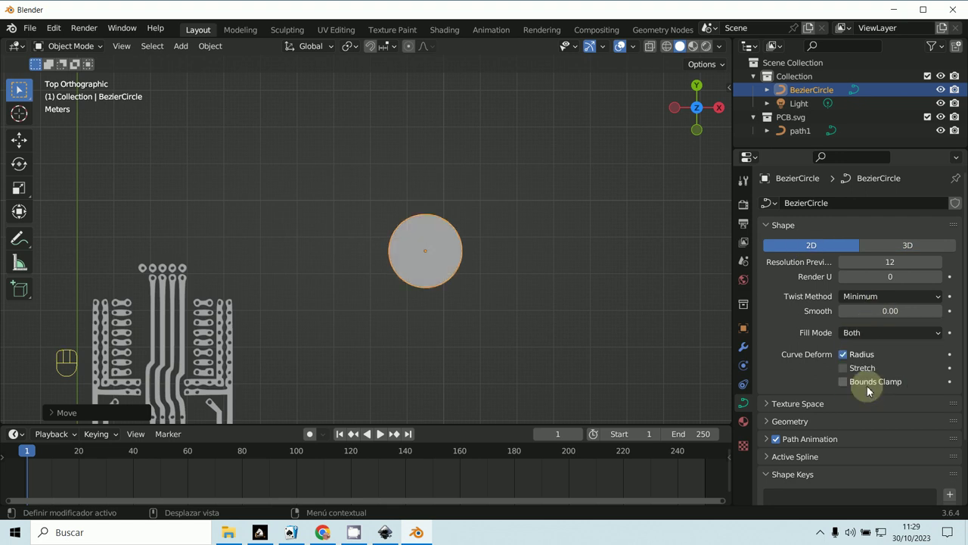
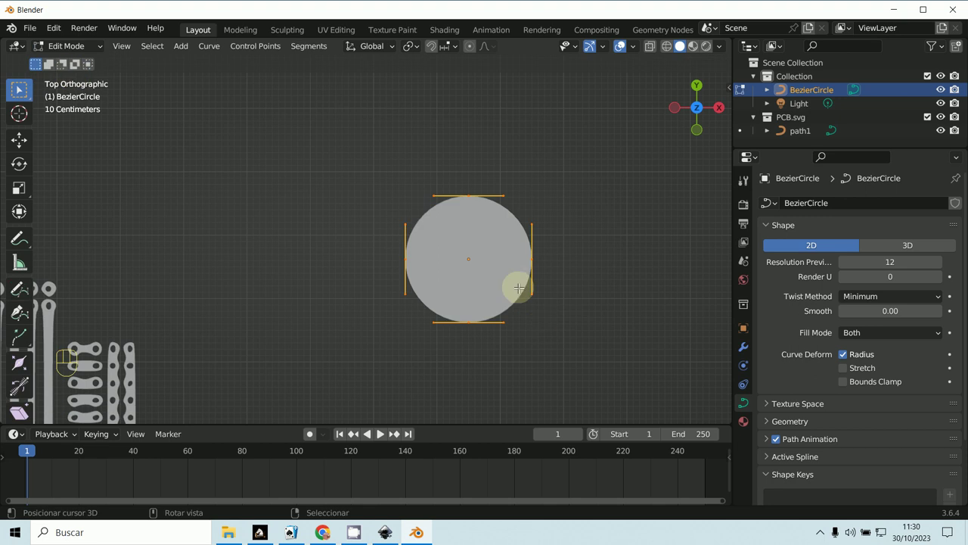
# Duplicate the circle's points into a smaller inner spline to try forming a ring
pyautogui.press('shift+d')
pyautogui.press('g')
pyautogui.press('g')
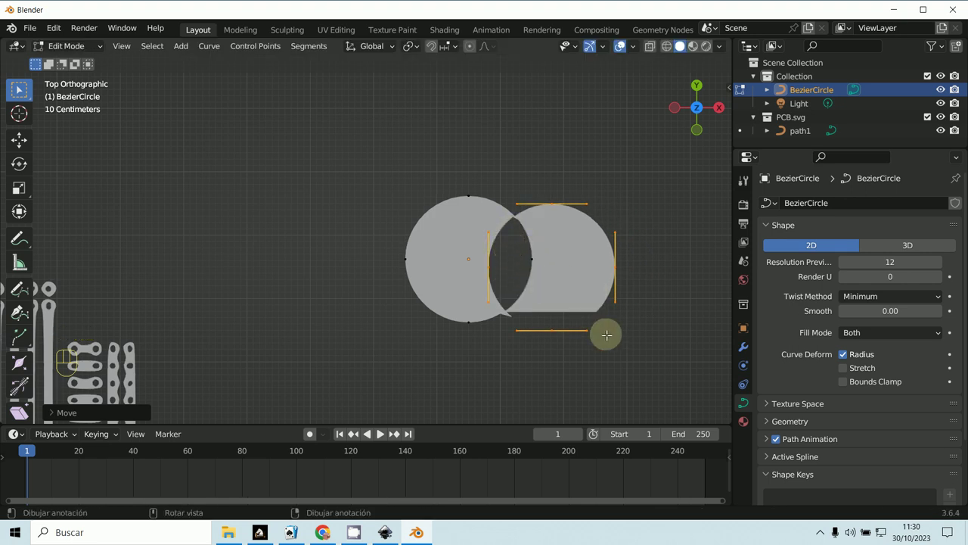
pyautogui.press('s')
pyautogui.press('g')
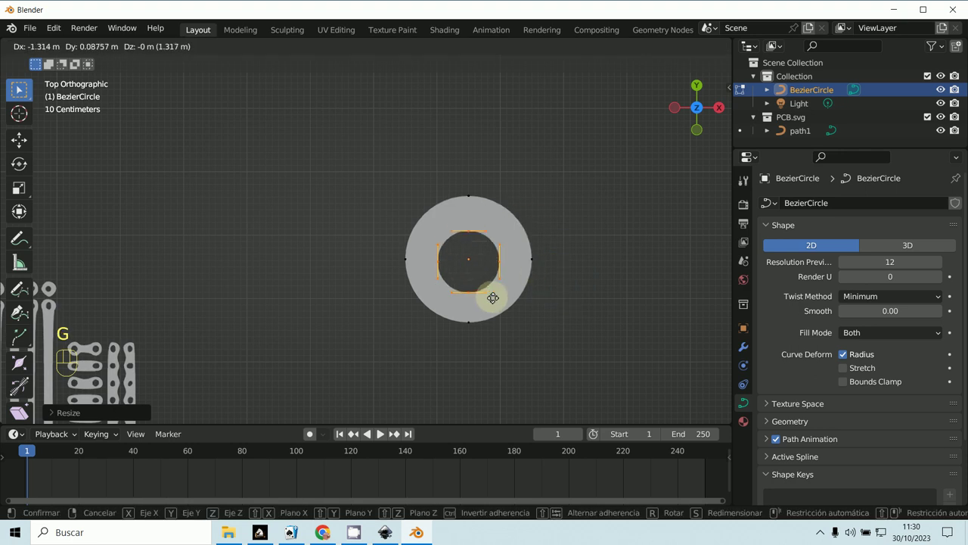
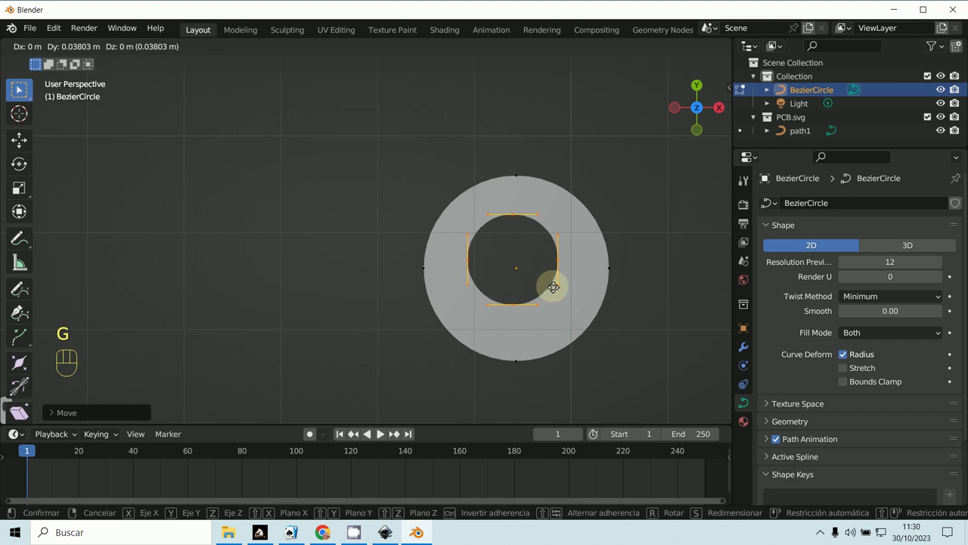
pyautogui.press('s')
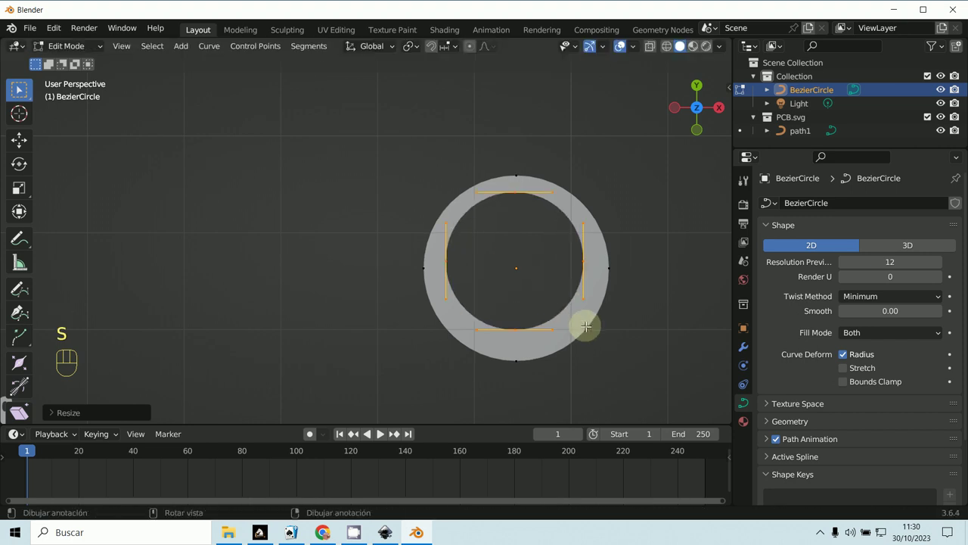
pyautogui.press('f')
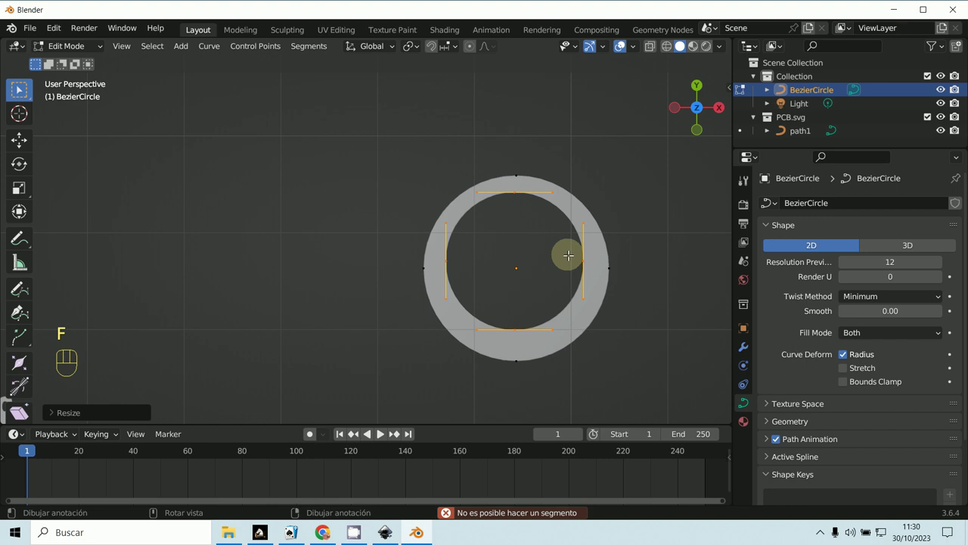
# From the top view, move the circle pad across the board over the upper traces
pyautogui.press('g')
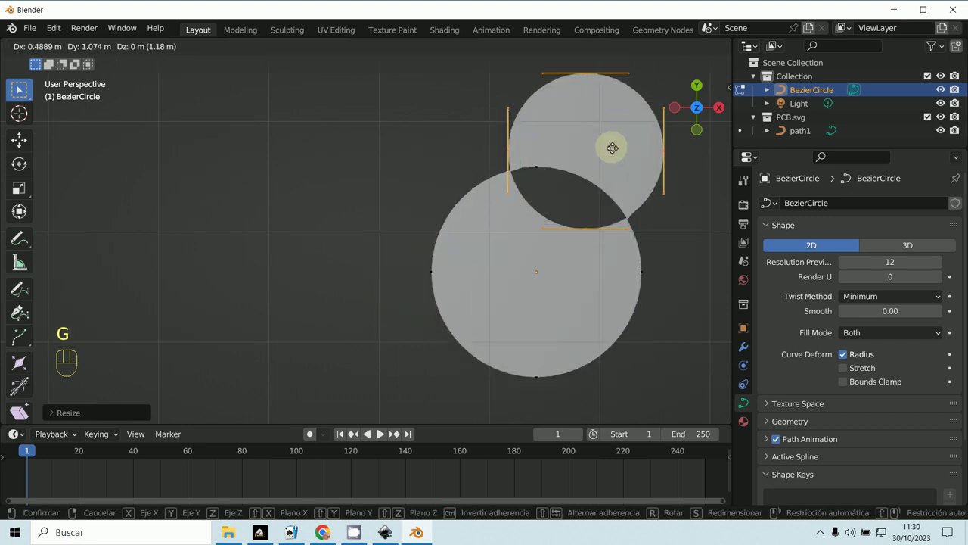
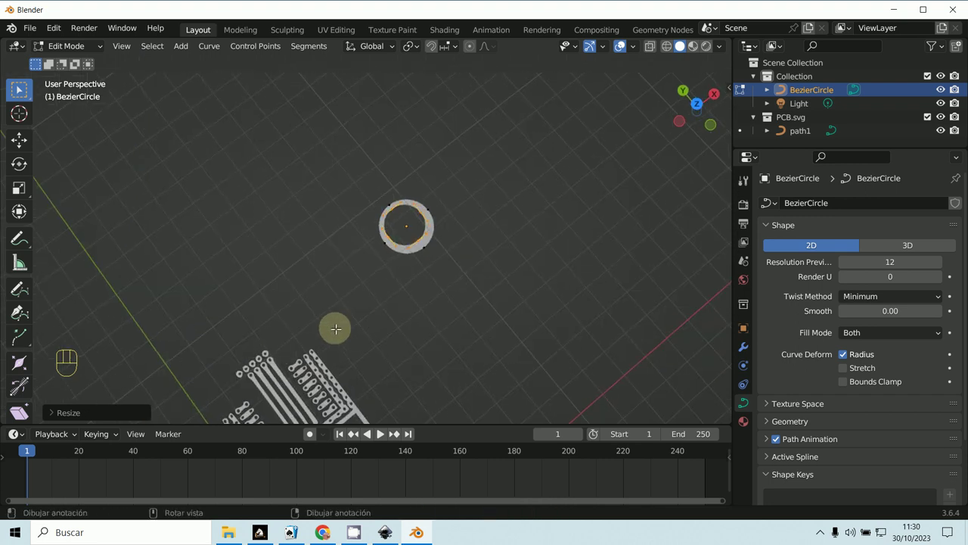
pyautogui.press('KP_7')
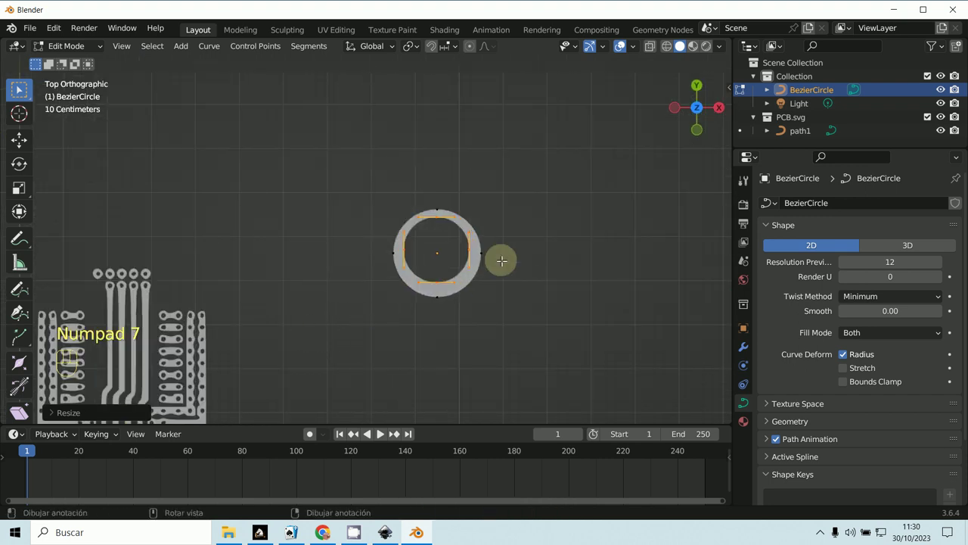
pyautogui.press('g')
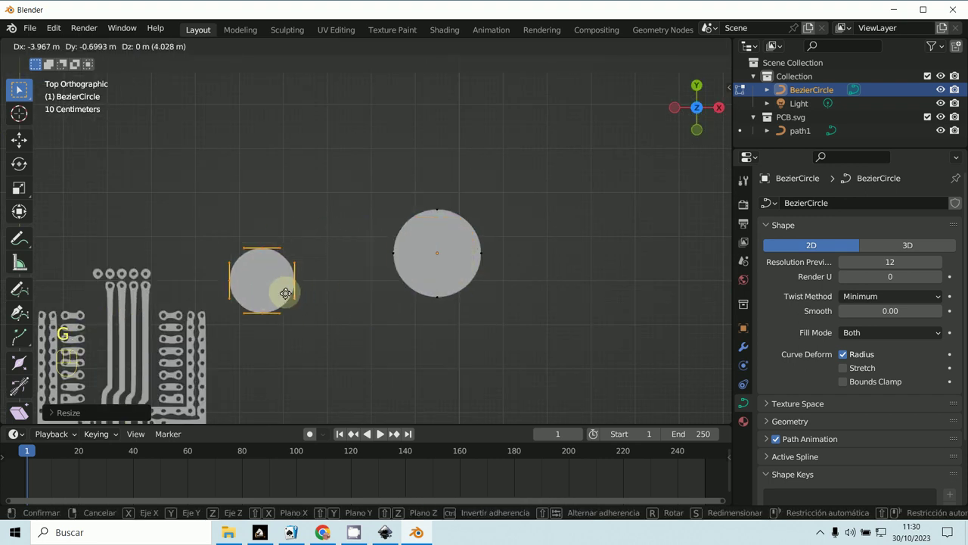
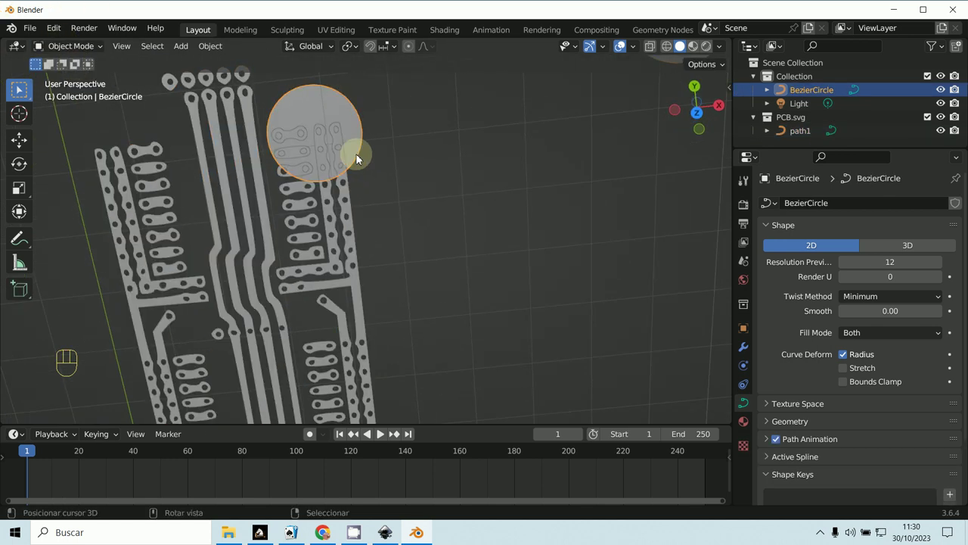
# Orbit through front, side, wireframe and top views to check the pads' height against the traces
pyautogui.press('ctrl+j')
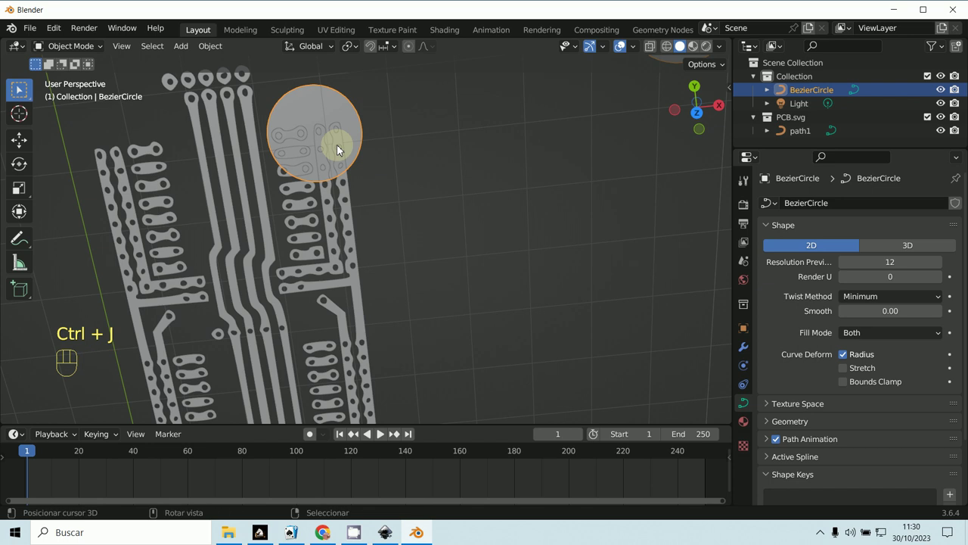
pyautogui.middleClick(341, 208)
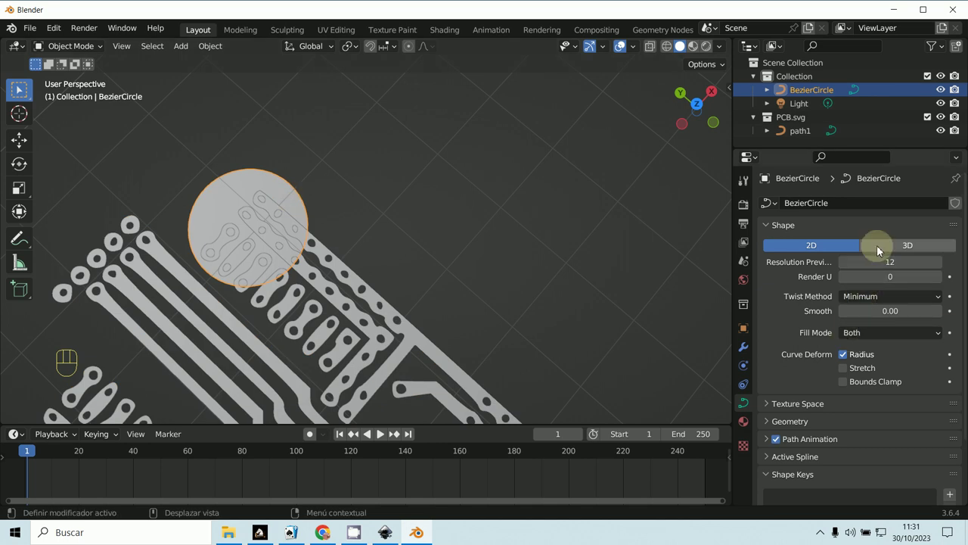
pyautogui.moveTo(414, 281); pyautogui.dragTo(317, 214)
pyautogui.press('KP_1')
pyautogui.middleClick(365, 237)
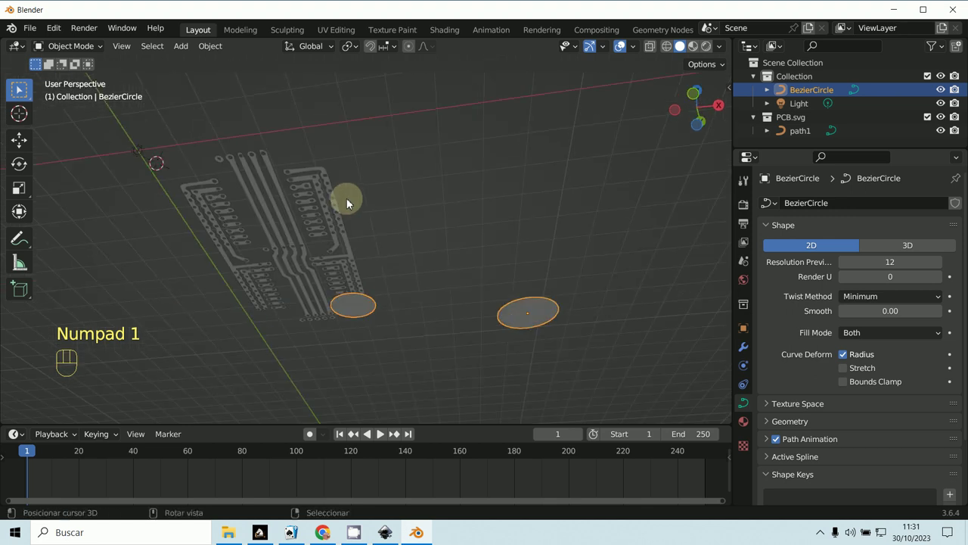
pyautogui.press('KP_3')
pyautogui.middleClick(401, 230)
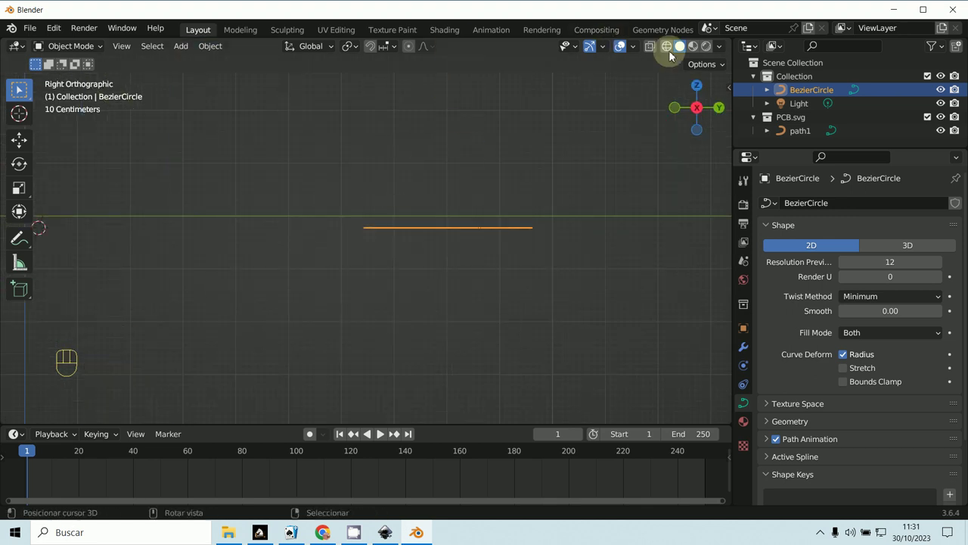
pyautogui.moveTo(443, 216); pyautogui.dragTo(452, 252)
pyautogui.press('g')
pyautogui.press('KP_7')
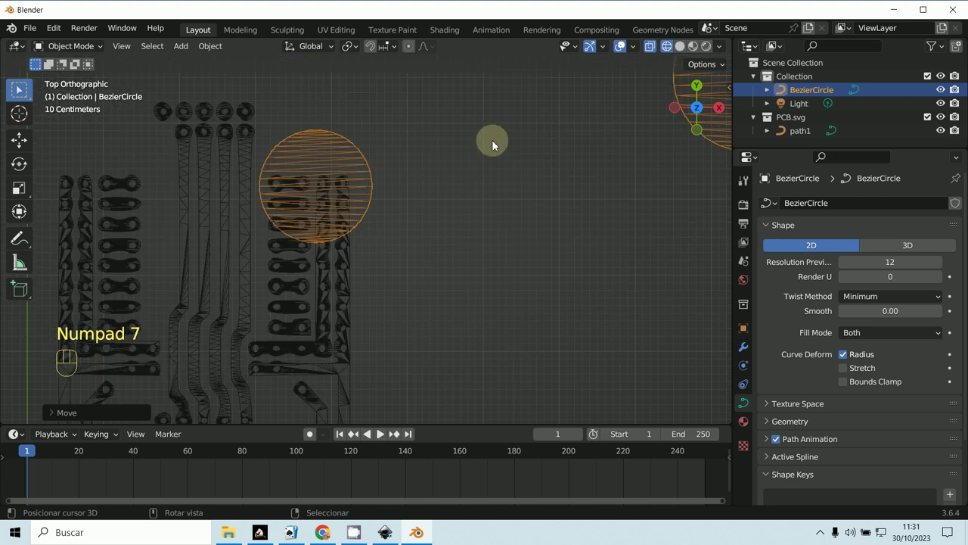
# Raise the circle pad slightly along Z, then clear path1's location back to the origin
pyautogui.middleClick(379, 294)
pyautogui.press('g')
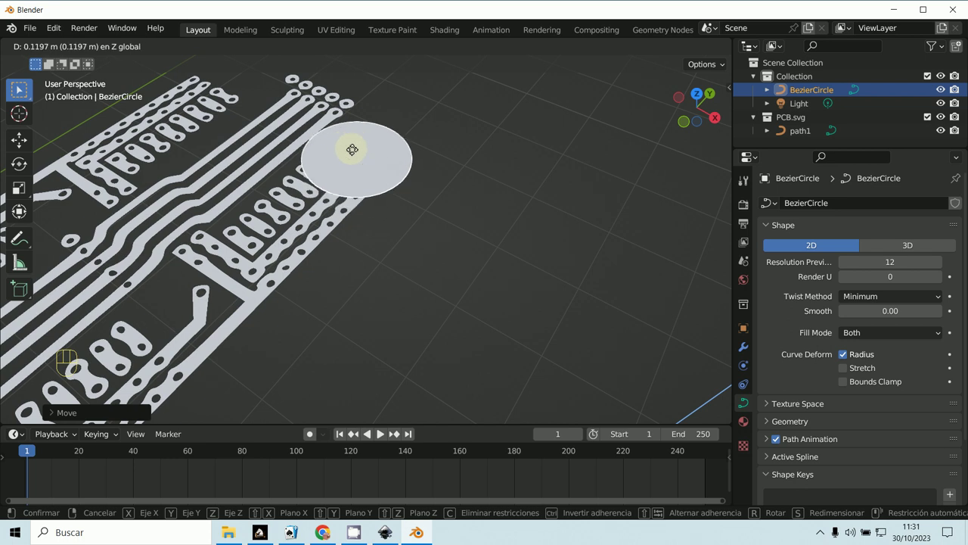
pyautogui.middleClick(379, 260)
pyautogui.moveTo(368, 257); pyautogui.dragTo(289, 172)
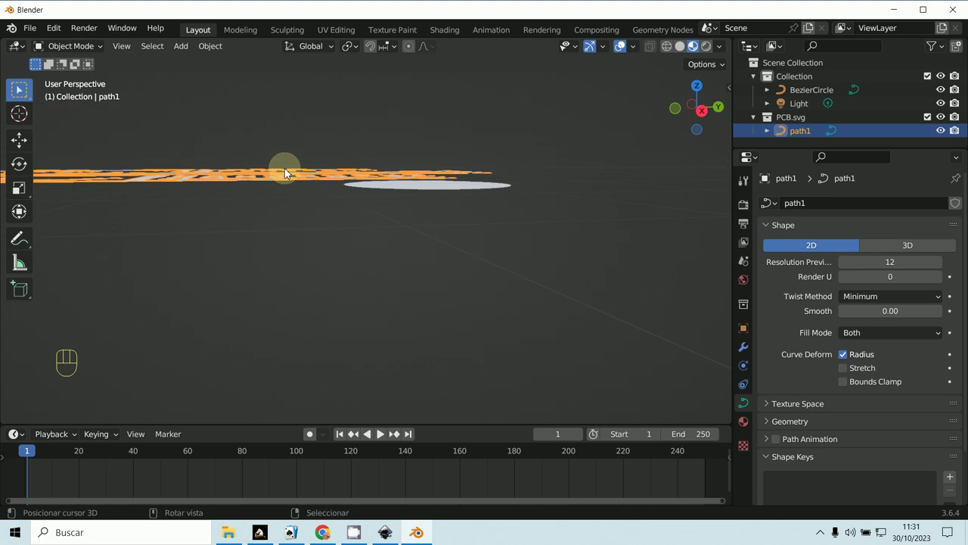
pyautogui.press('alt+g')
pyautogui.middleClick(428, 196)
pyautogui.middleClick(430, 322)
pyautogui.middleClick(401, 320)
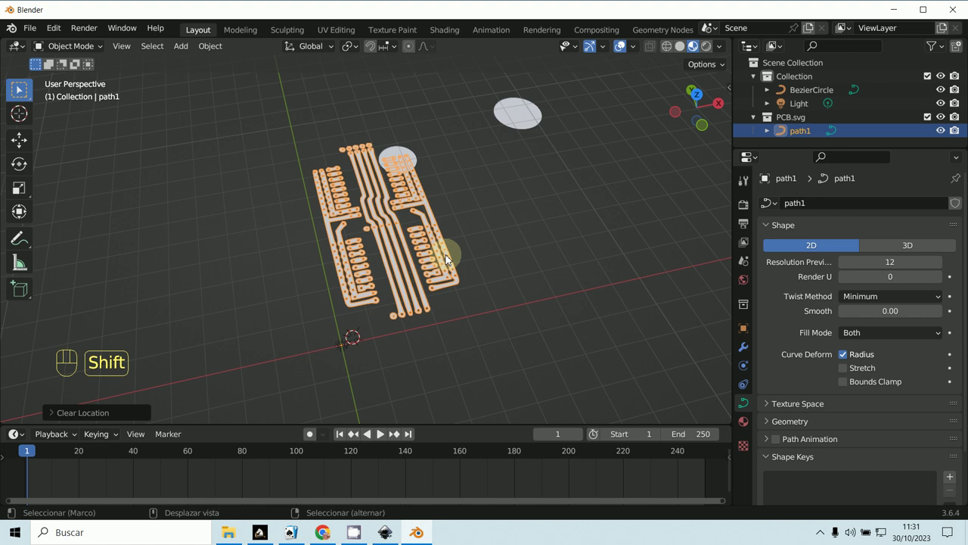
pyautogui.middleClick(412, 271)
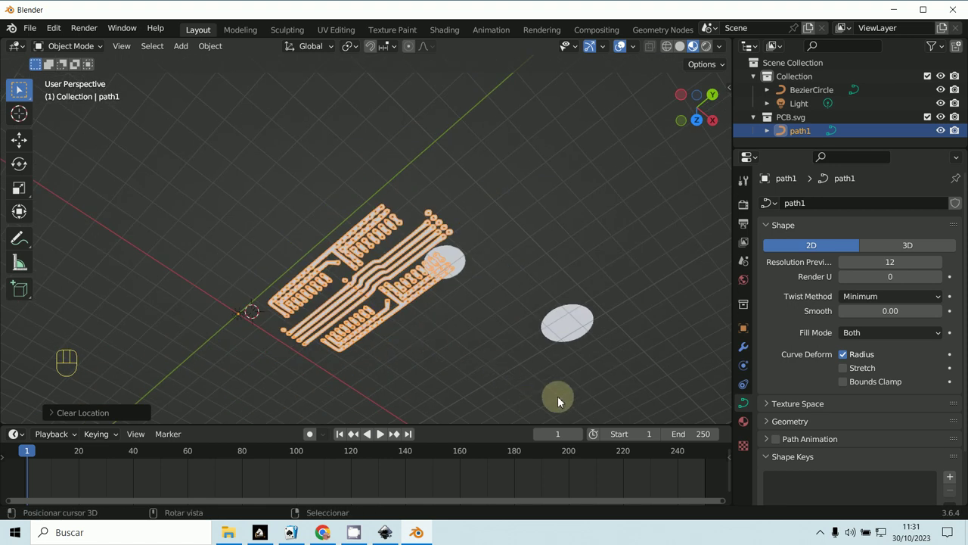